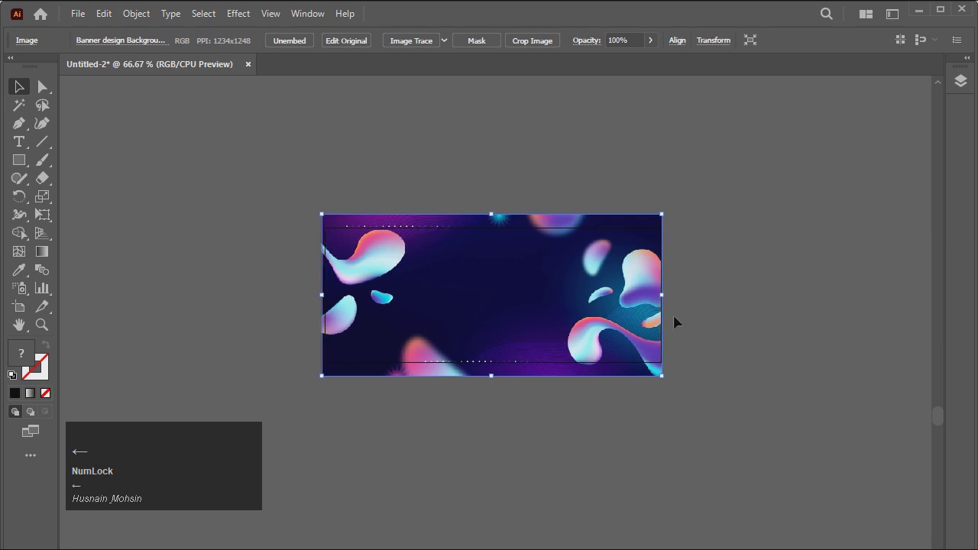
# Switch to the Professional Banner design 9.ai document and start a placeholder text object beside the artboard.
pyautogui.click(672, 414)
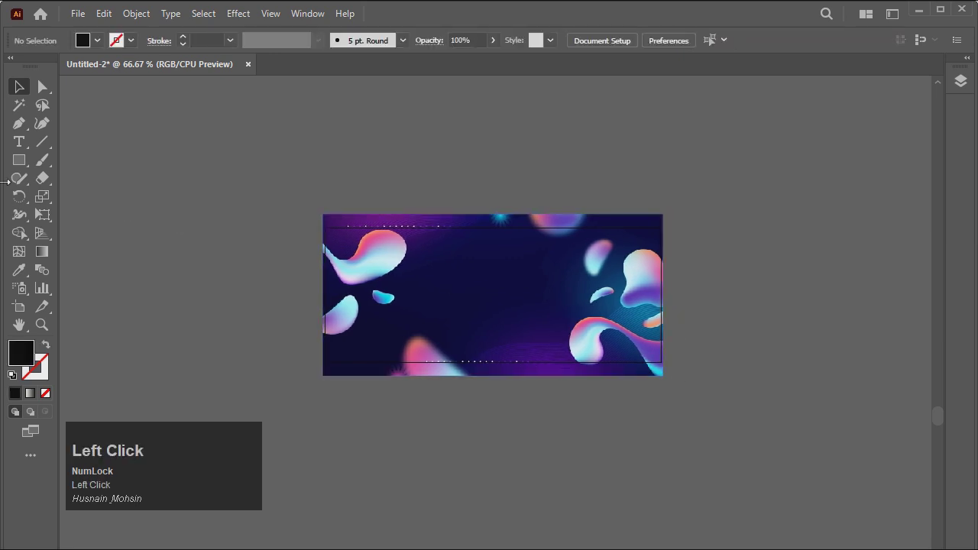
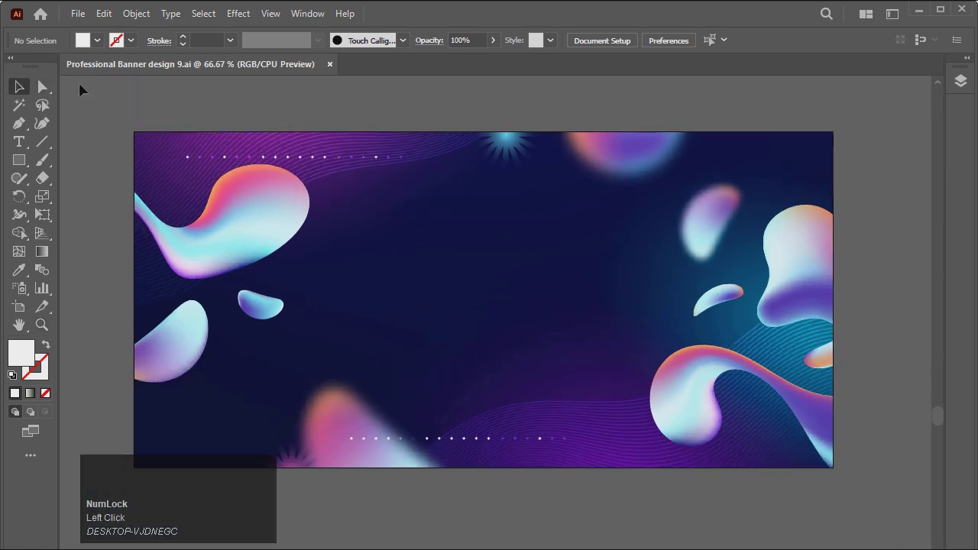
pyautogui.click(34, 89)
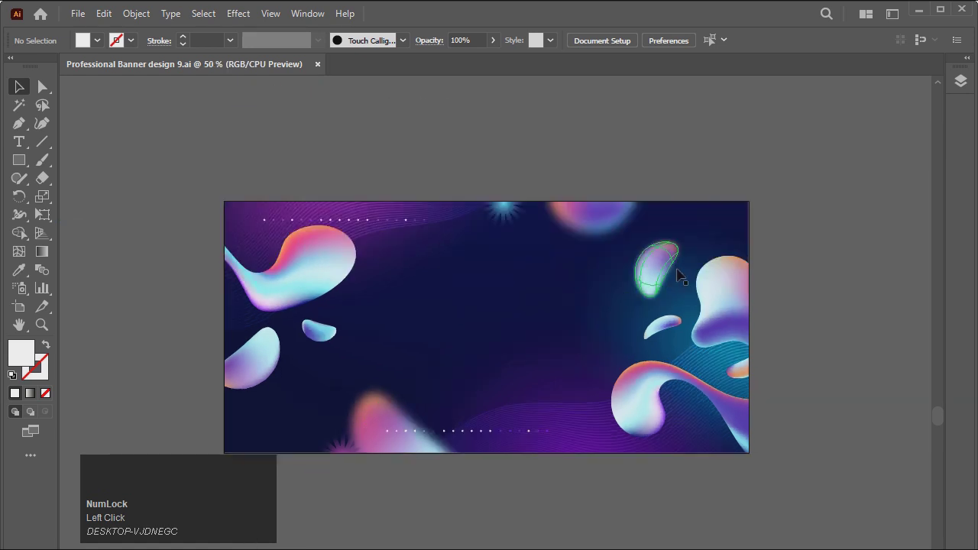
pyautogui.scroll(-3)
pyautogui.click(794, 241)
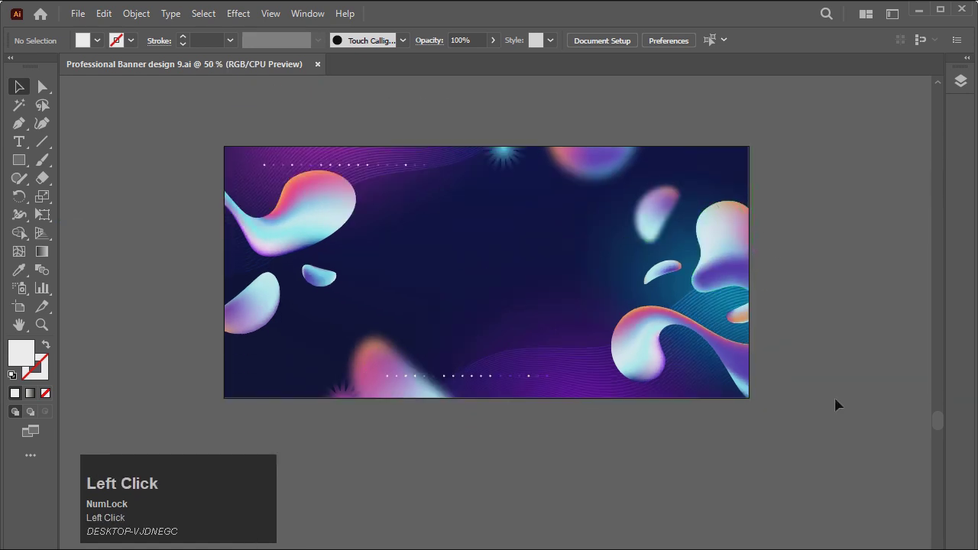
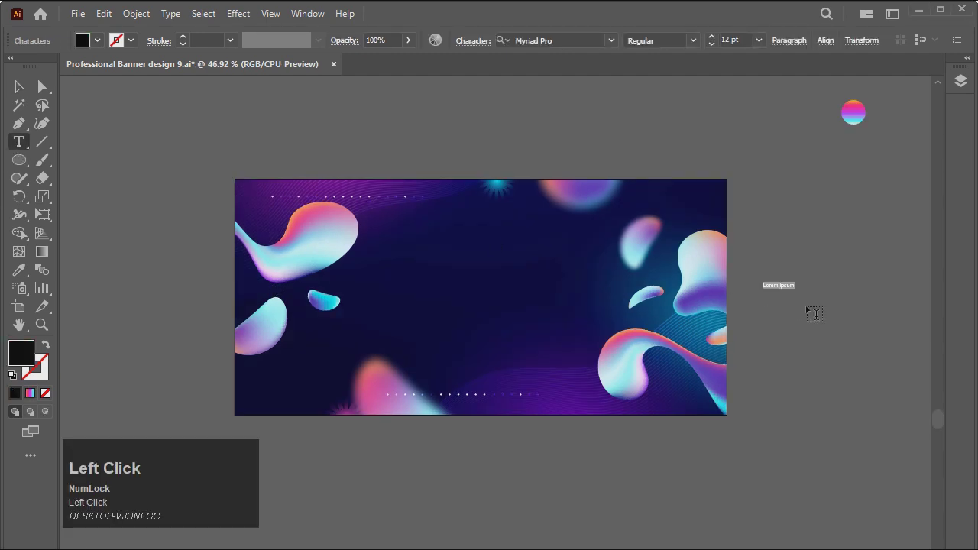
# Replace the placeholder with the word YOUR and scale the black text frame up beside the banner.
pyautogui.press('shift+y')
pyautogui.press('shift+r')
pyautogui.press('shift+space')
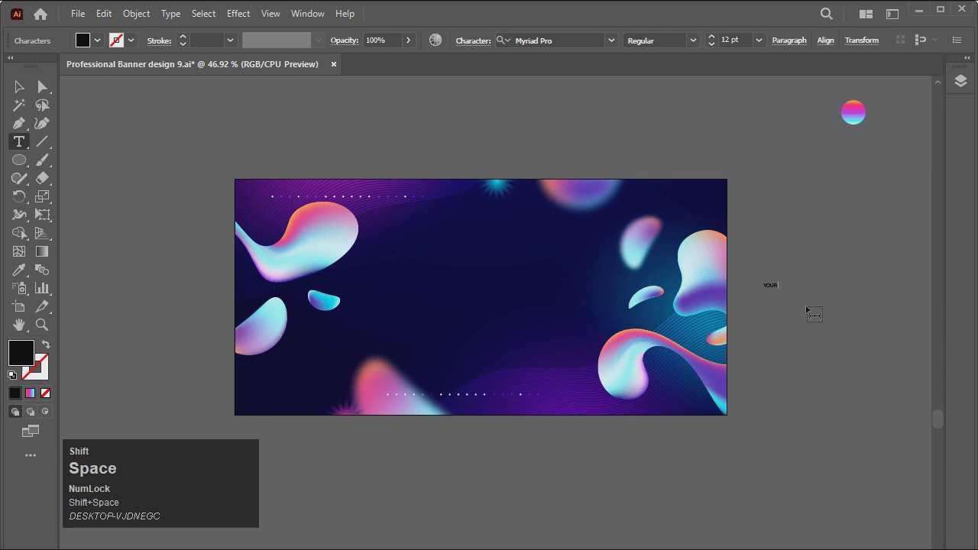
pyautogui.press('BackSpace')
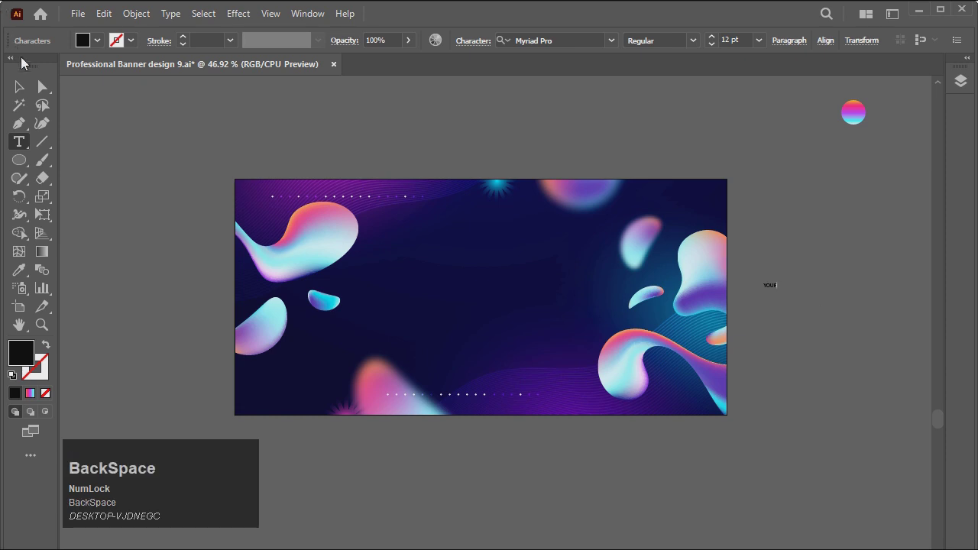
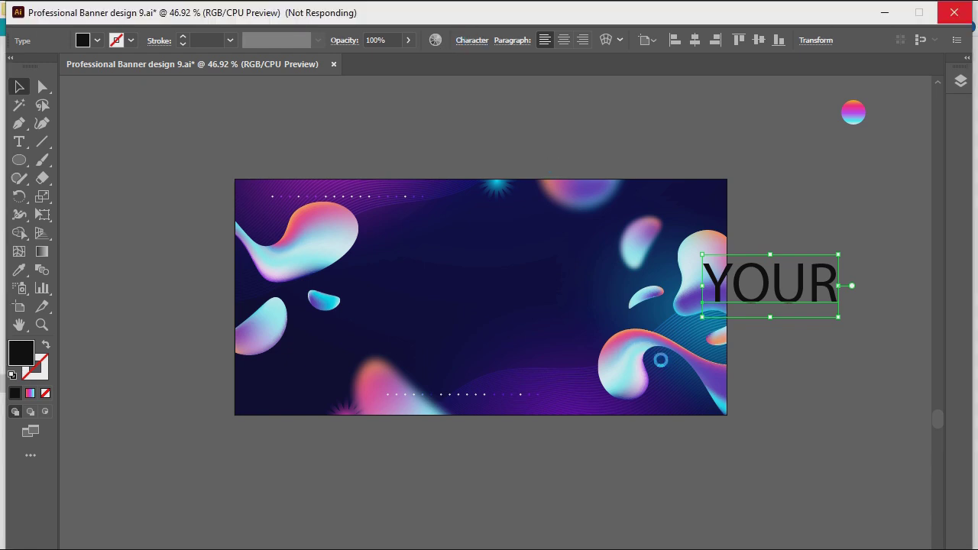
pyautogui.click(469, 43)
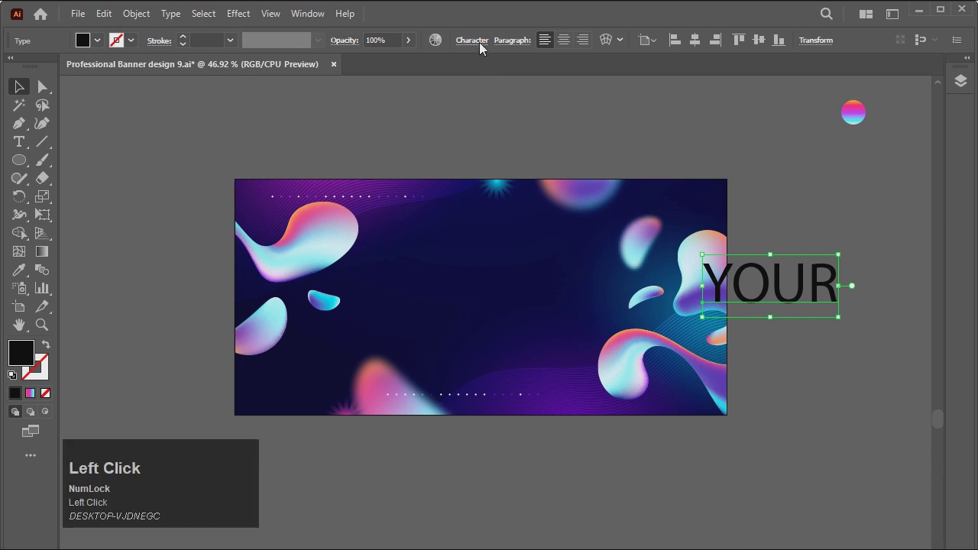
pyautogui.doubleClick(806, 215)
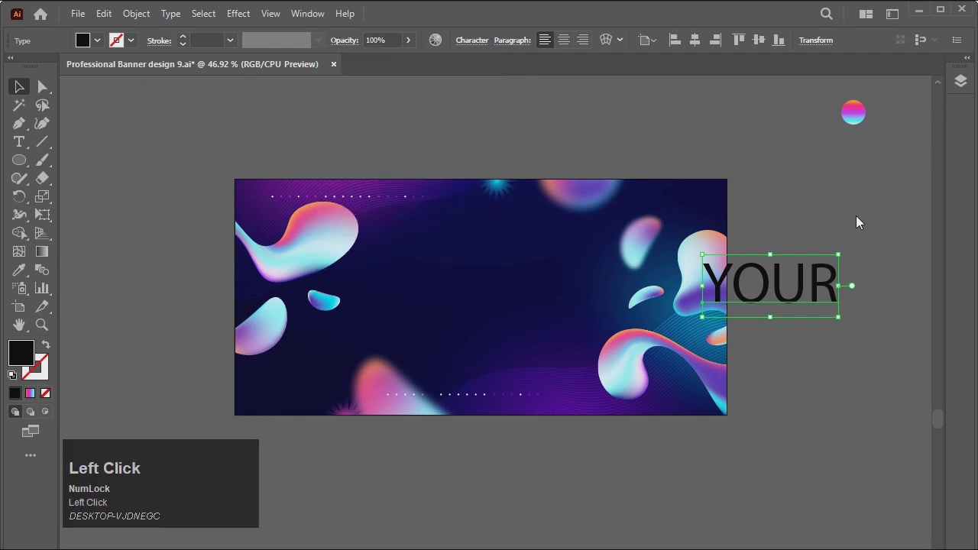
pyautogui.click(861, 222)
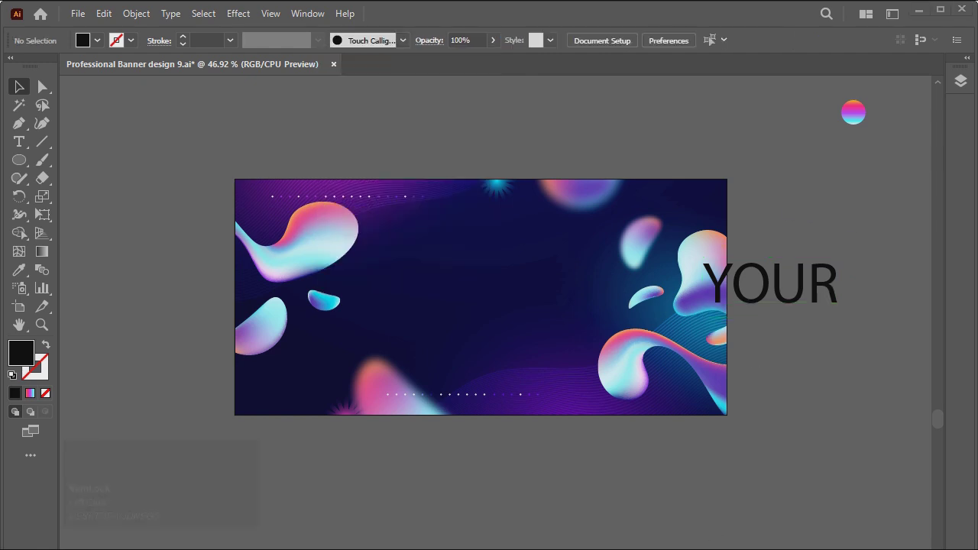
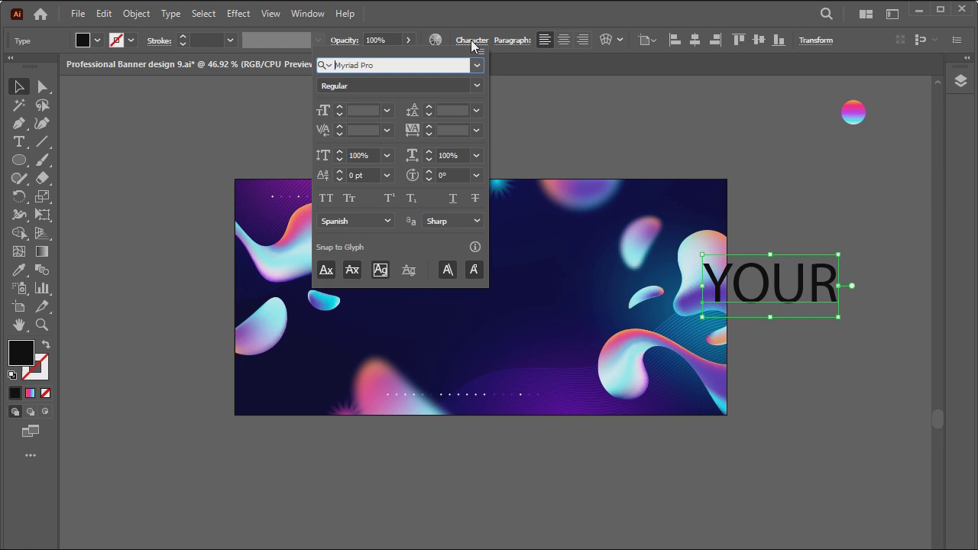
# Set YOUR in Arial Bold via the Character font search, then start a new placeholder text.
pyautogui.write('aria')
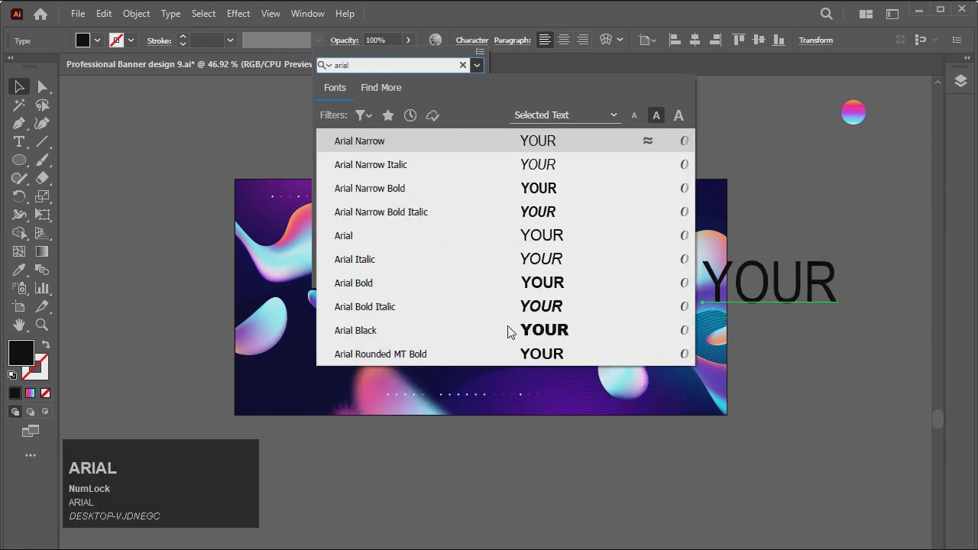
pyautogui.write('l')
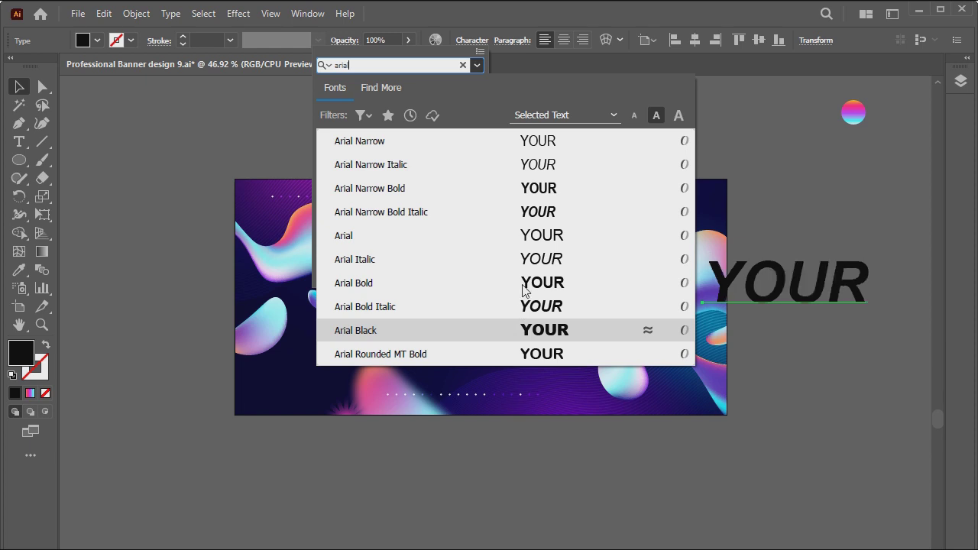
pyautogui.click(527, 291)
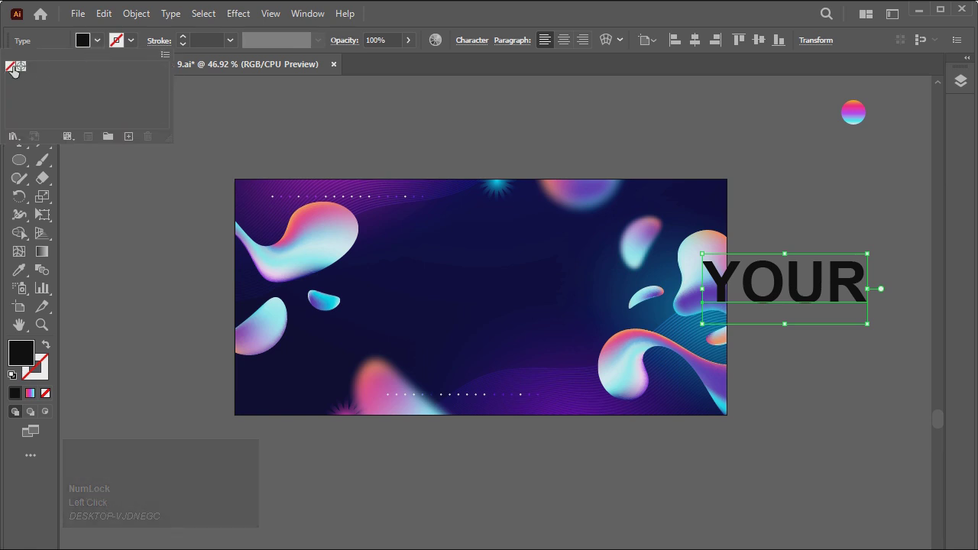
pyautogui.click(139, 171)
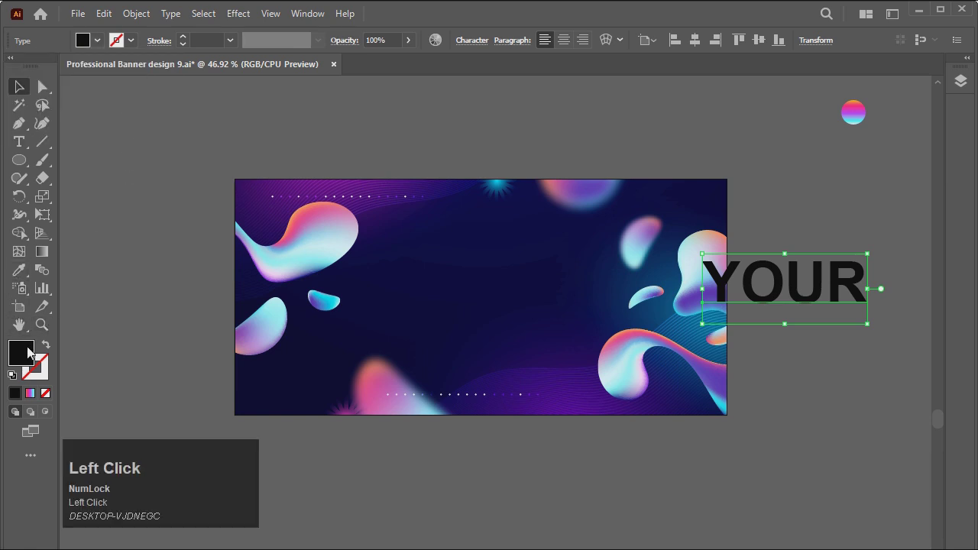
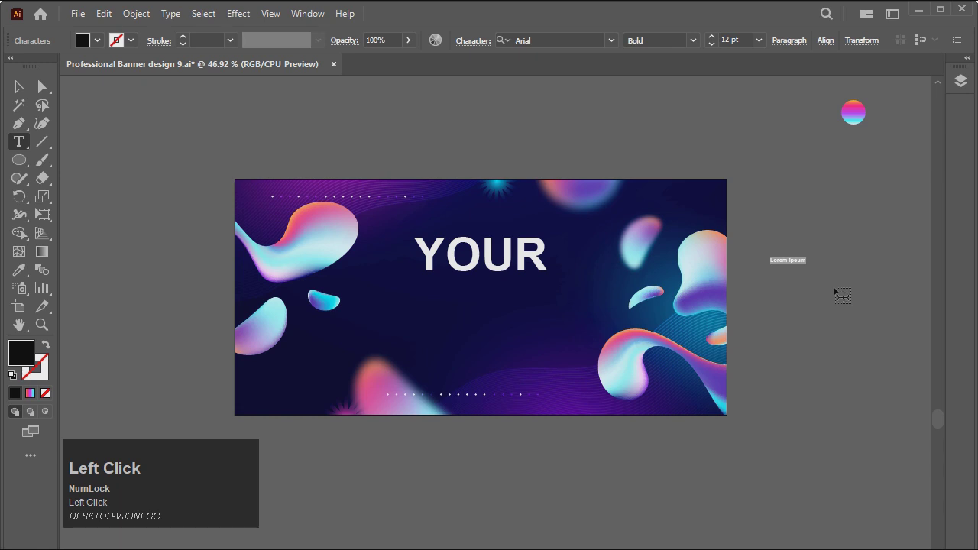
# Enter the second headline word HEADLINE in capitals, correcting mistyped letters.
pyautogui.press('shift+h')
pyautogui.write('ed')
pyautogui.press('BackSpace')
pyautogui.press('shift+e')
pyautogui.press('shift+BackSpace')
pyautogui.press('shift+a')
pyautogui.press('shift+BackSpace')
pyautogui.press('shift+e')
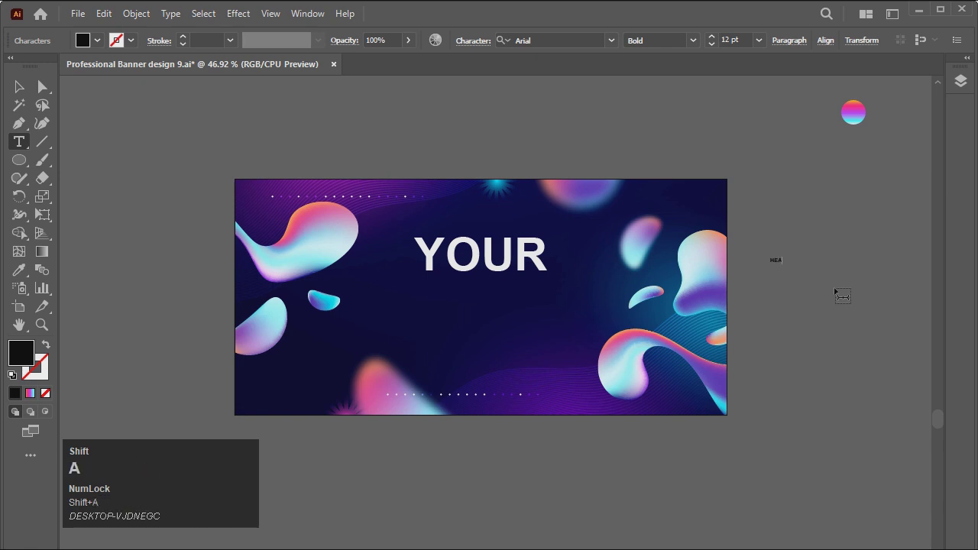
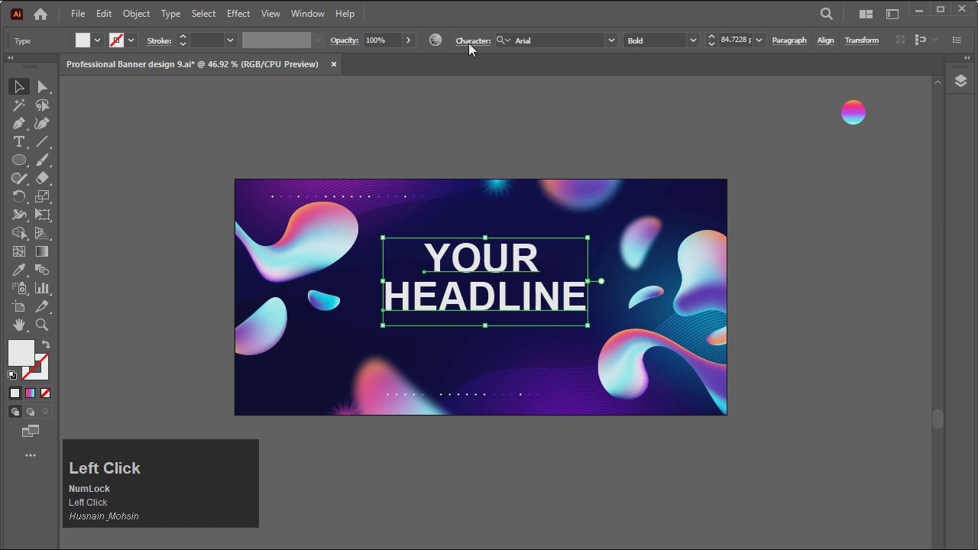
# Search the font field and apply Microsoft PhagsPa Bold to the headline.
pyautogui.write('ha')
pyautogui.write('le')
pyautogui.press('BackSpace')
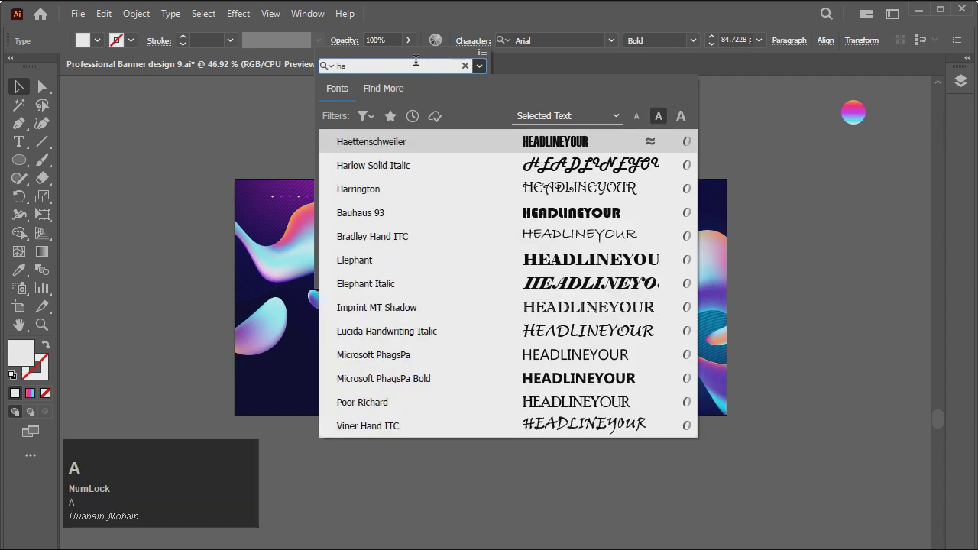
pyautogui.press('a')
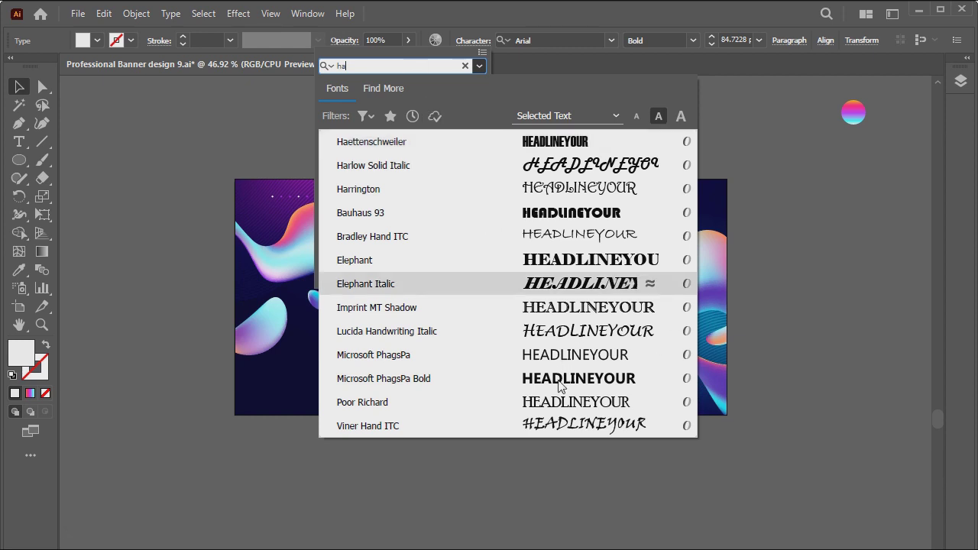
pyautogui.click(563, 389)
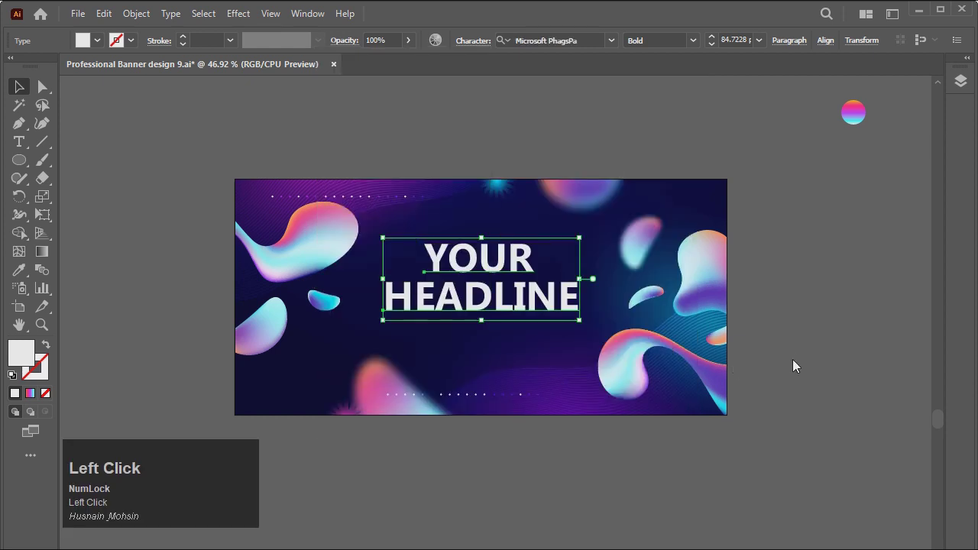
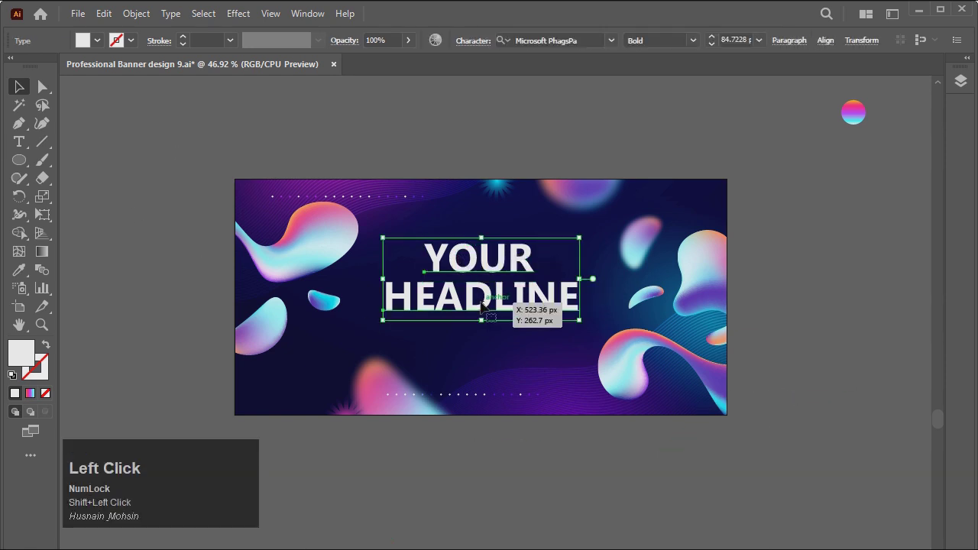
# Group the two headline lines, nudge them into centre position and deselect.
pyautogui.press('ctrl+g')
pyautogui.press('Return')
pyautogui.click(570, 507)
pyautogui.press('Up')
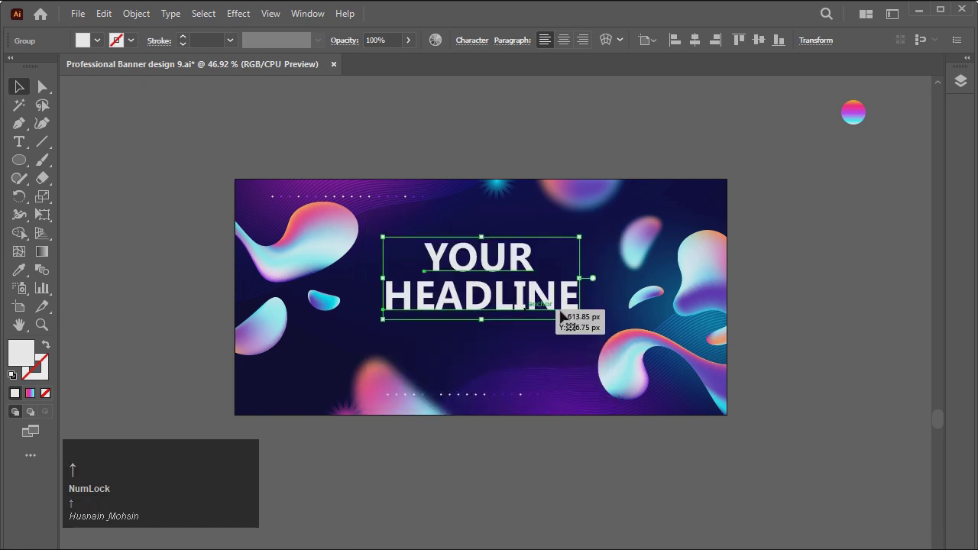
pyautogui.doubleClick(844, 318)
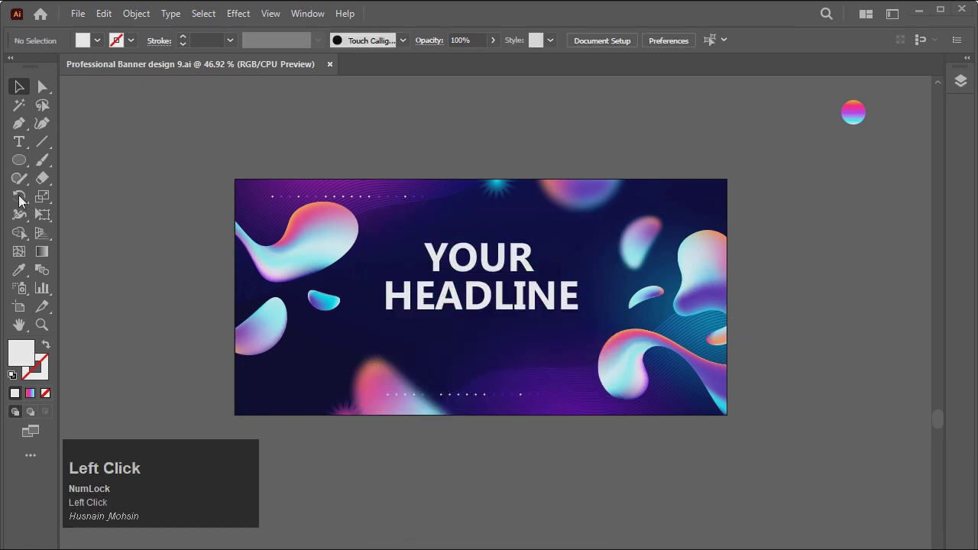
# Start a new text object beside the banner for the tagline Your Tagline Goes Here.
pyautogui.click(28, 146)
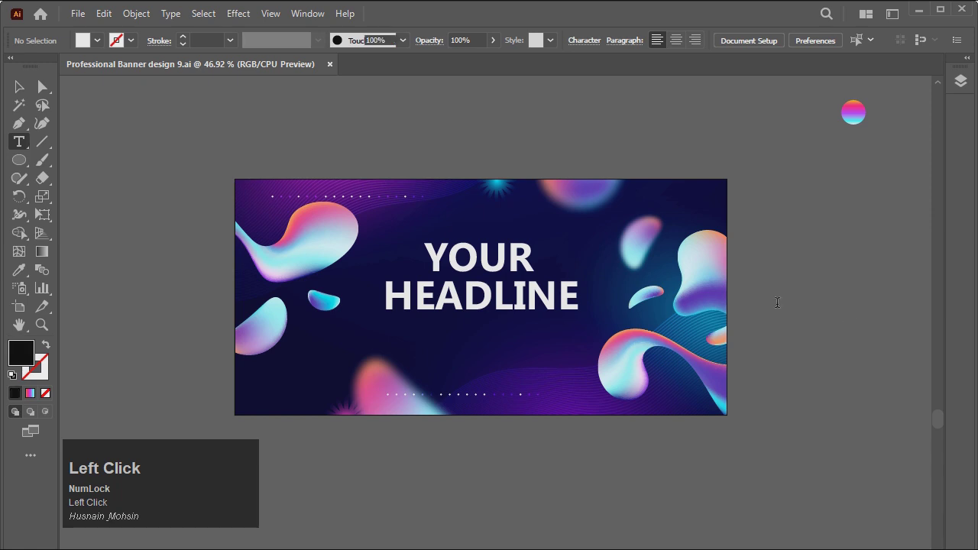
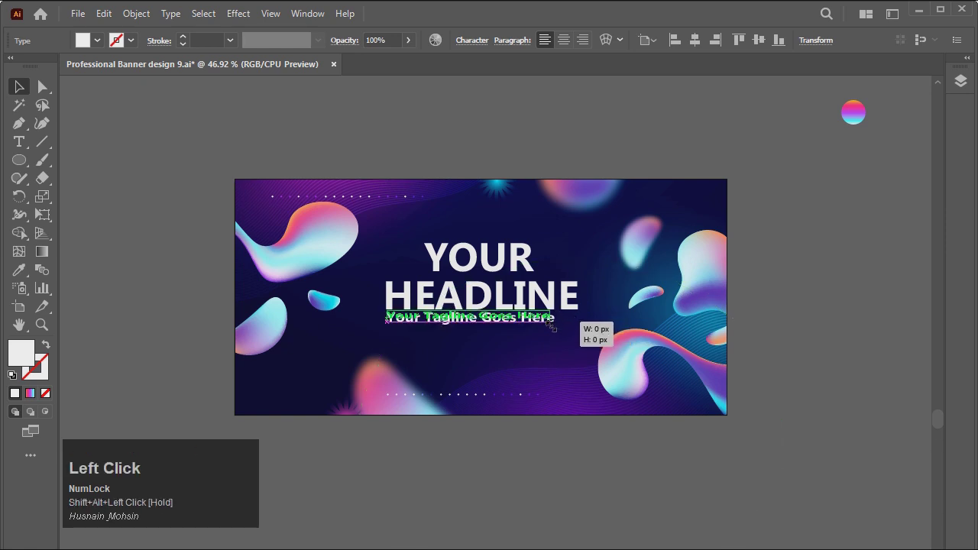
# Undo a stray edit and nudge the shrunken tagline so it sits centred under the headline.
pyautogui.press('ctrl+z')
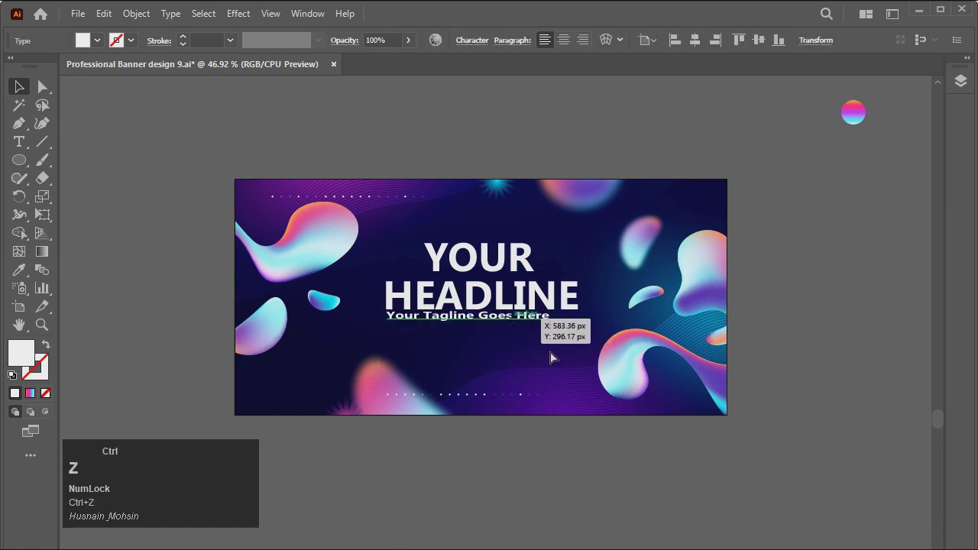
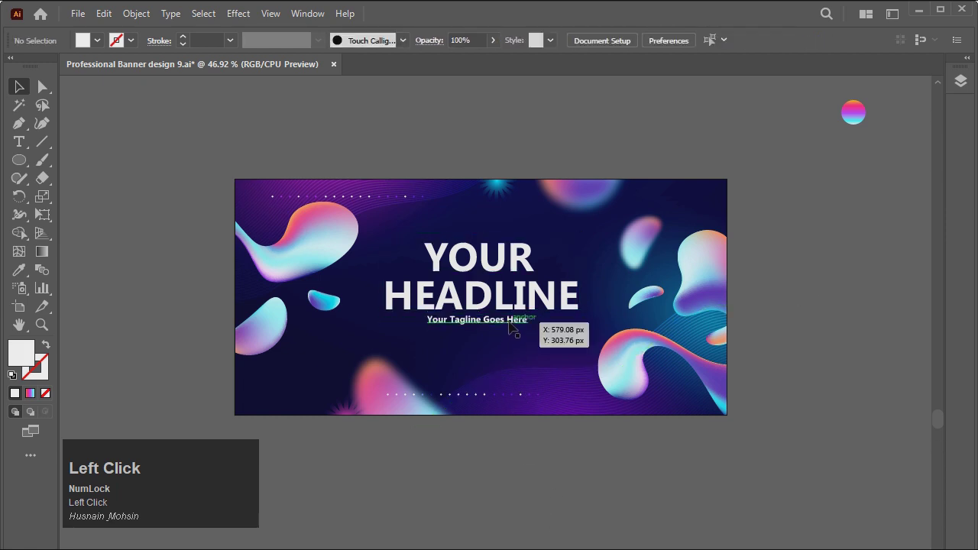
pyautogui.press('Right')
pyautogui.doubleClick(537, 479)
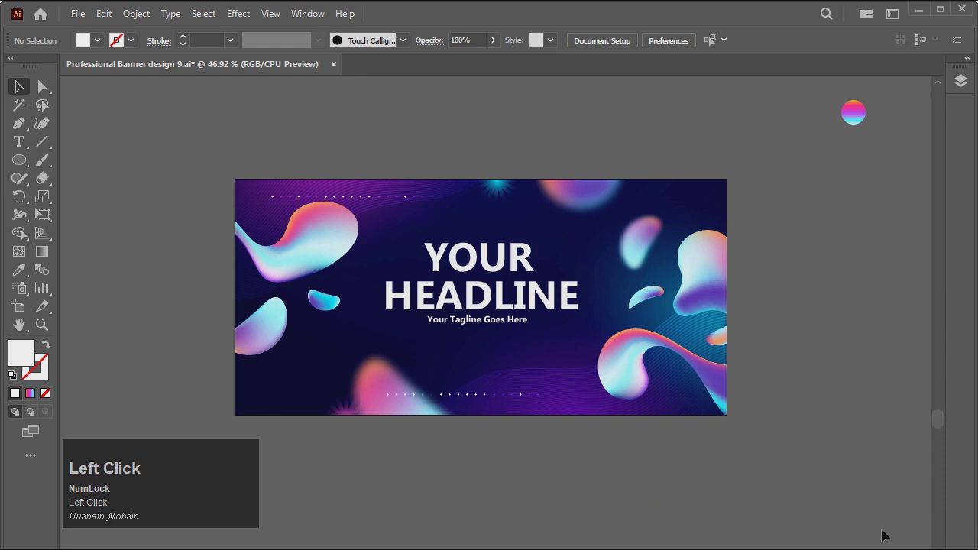
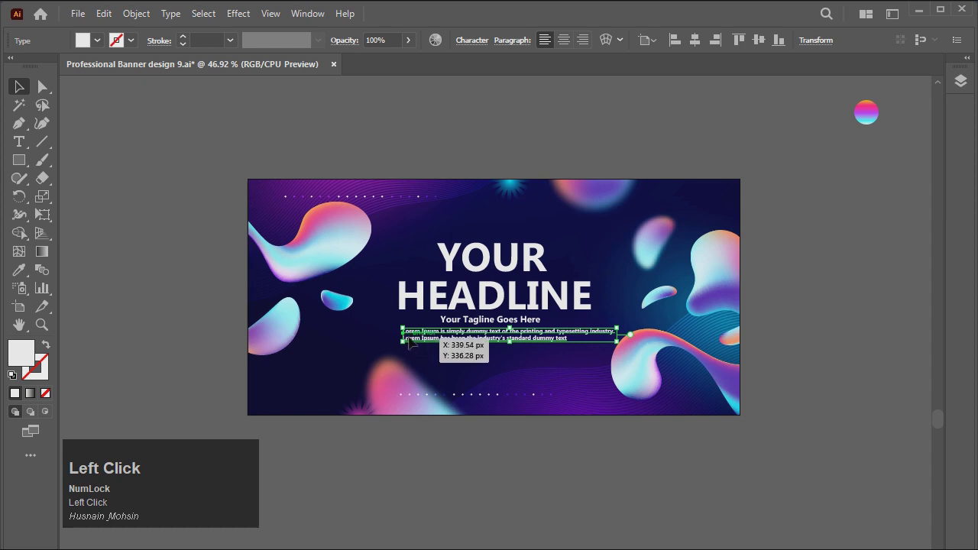
# Edit the pasted Lorem Ipsum body text and centre its two lines beneath the tagline.
pyautogui.press('Left')
pyautogui.press('space')
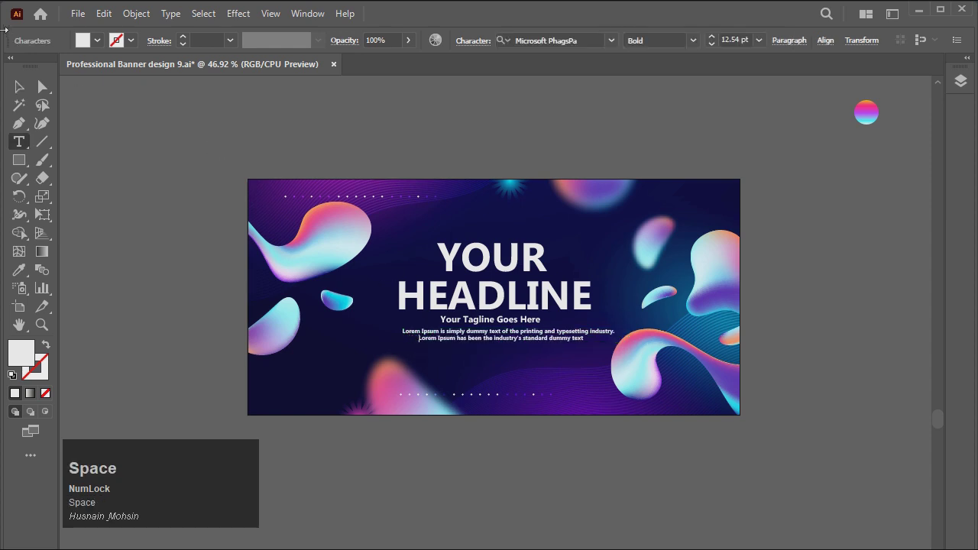
pyautogui.press('Left')
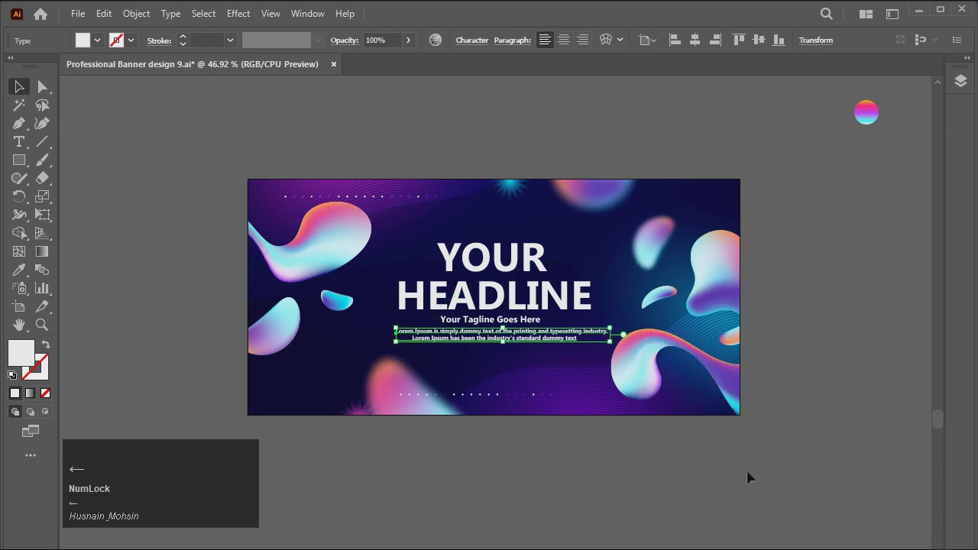
pyautogui.click(755, 471)
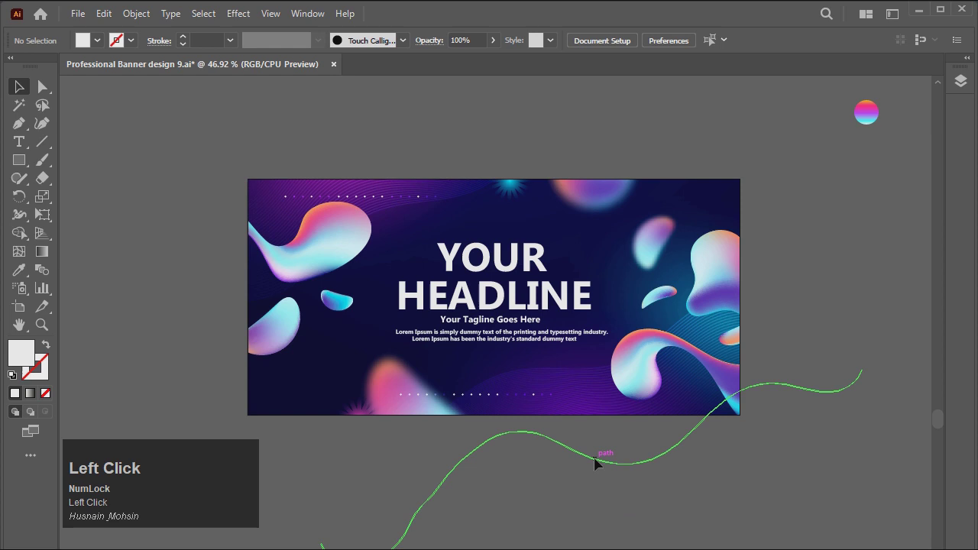
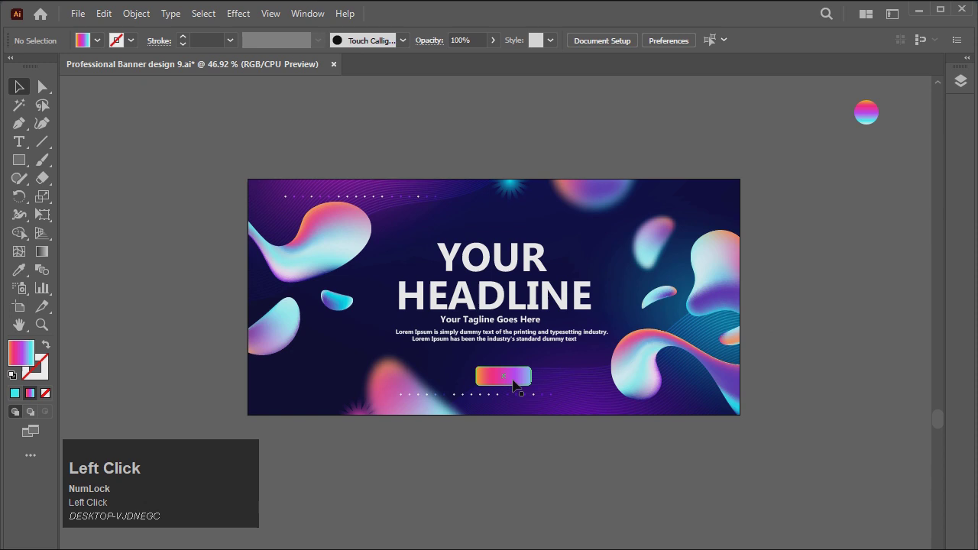
# Nudge the gradient rounded button shape into place below the body text and return to the full banner view.
pyautogui.press('Left')
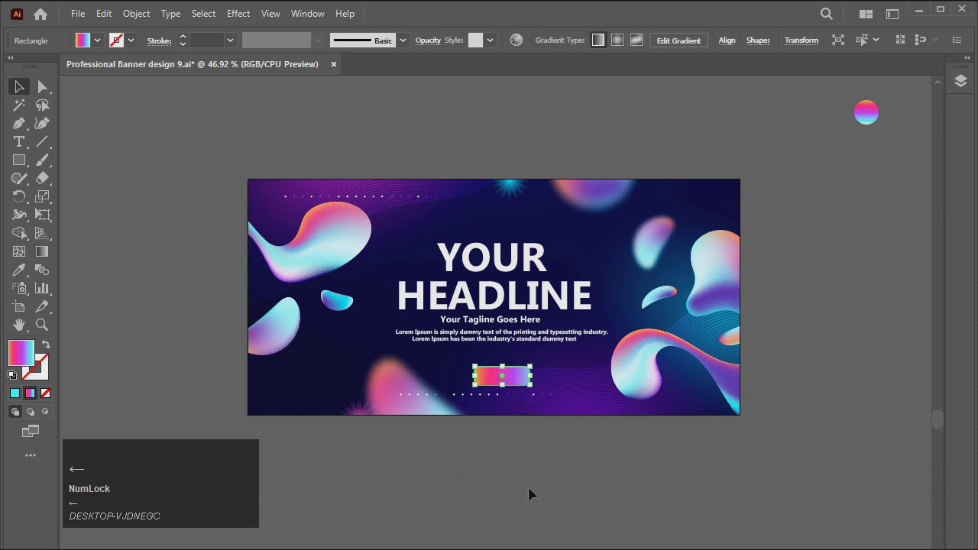
pyautogui.press('Right')
pyautogui.press('Up')
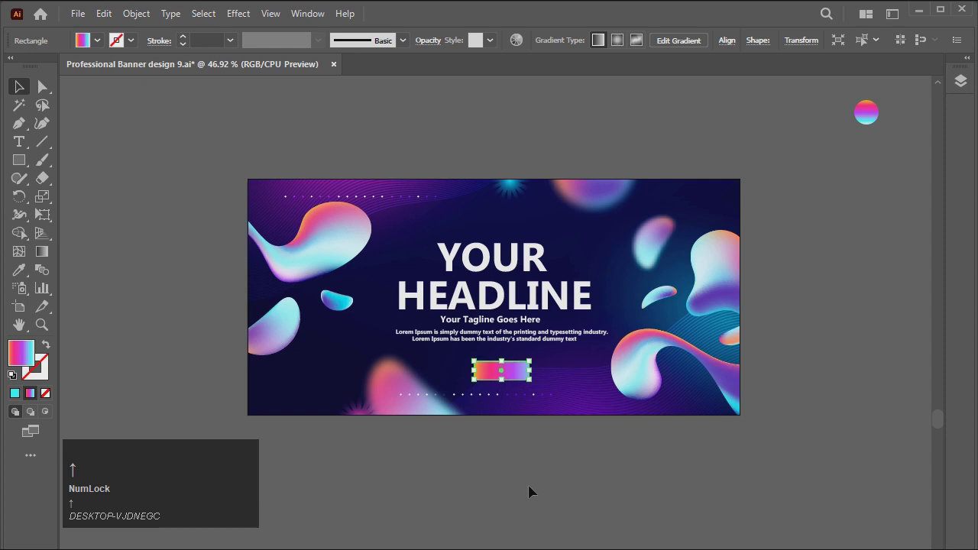
pyautogui.click(537, 486)
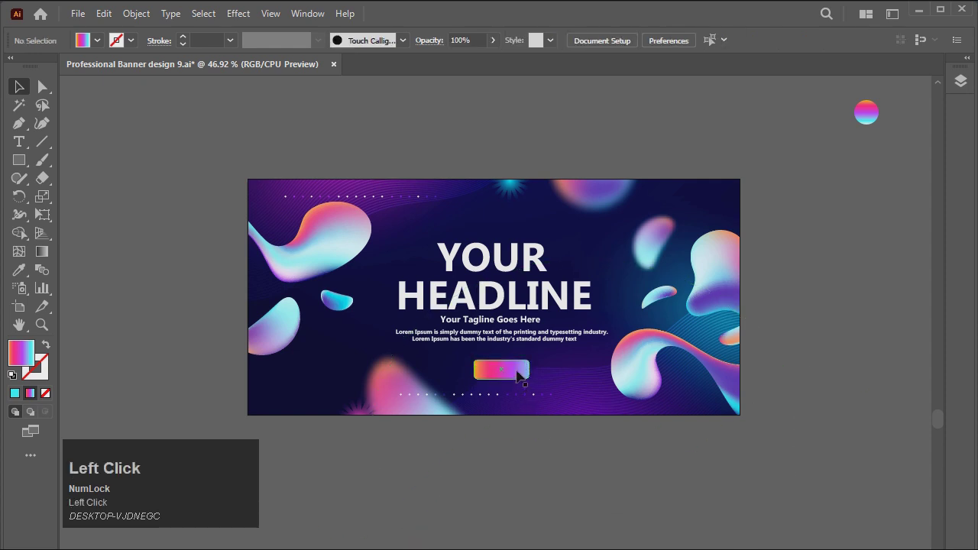
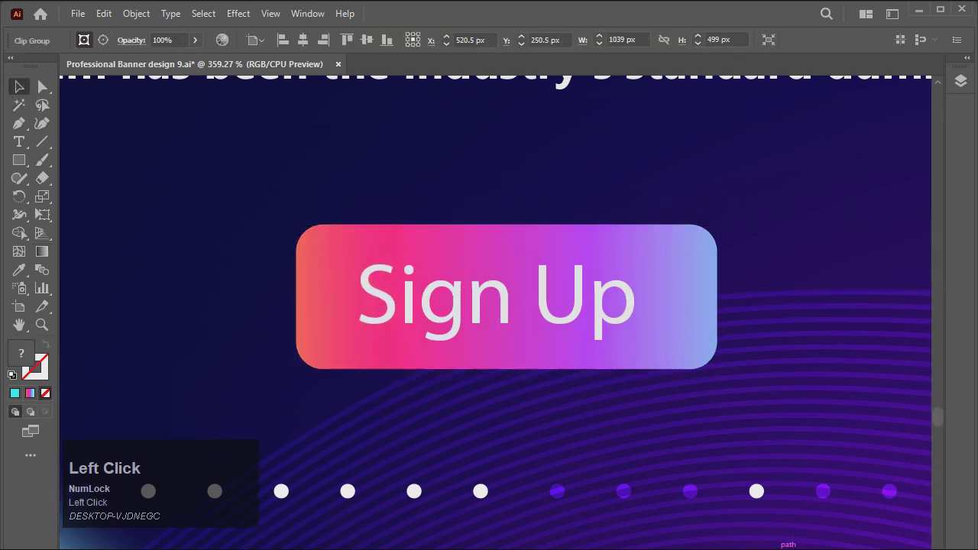
pyautogui.doubleClick(28, 144)
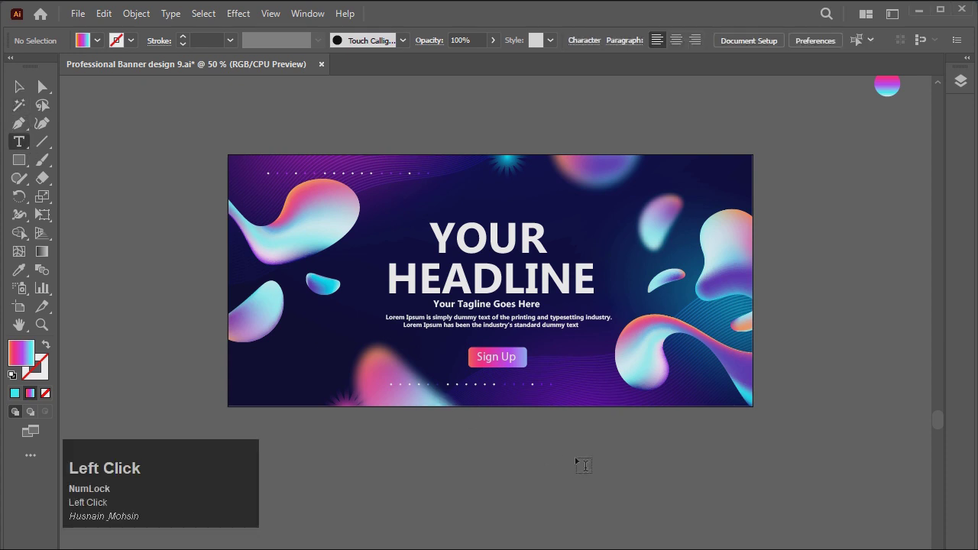
# Enter LOGO HERE text and position it white in the banner's top-right corner.
pyautogui.press('shift+l')
pyautogui.press('shift+space')
pyautogui.press('shift+h')
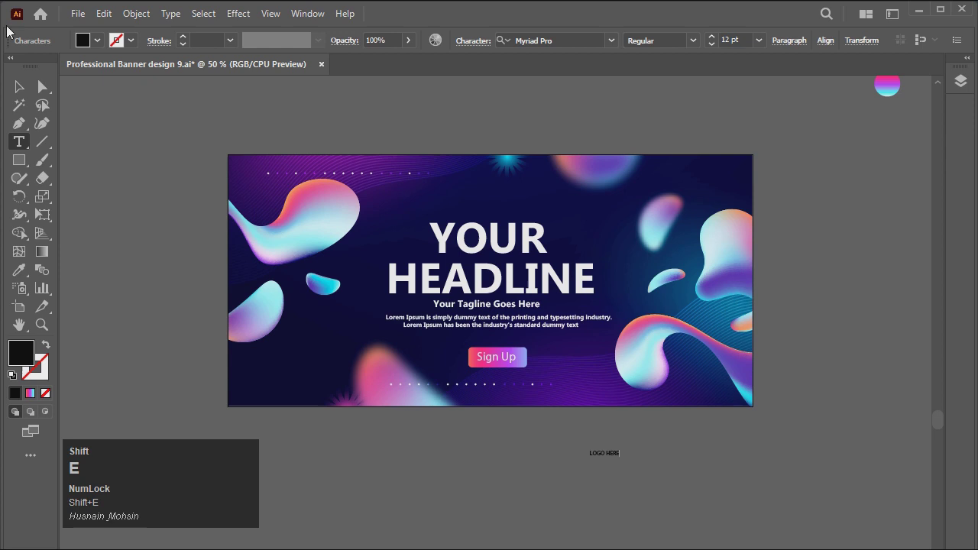
pyautogui.click(34, 98)
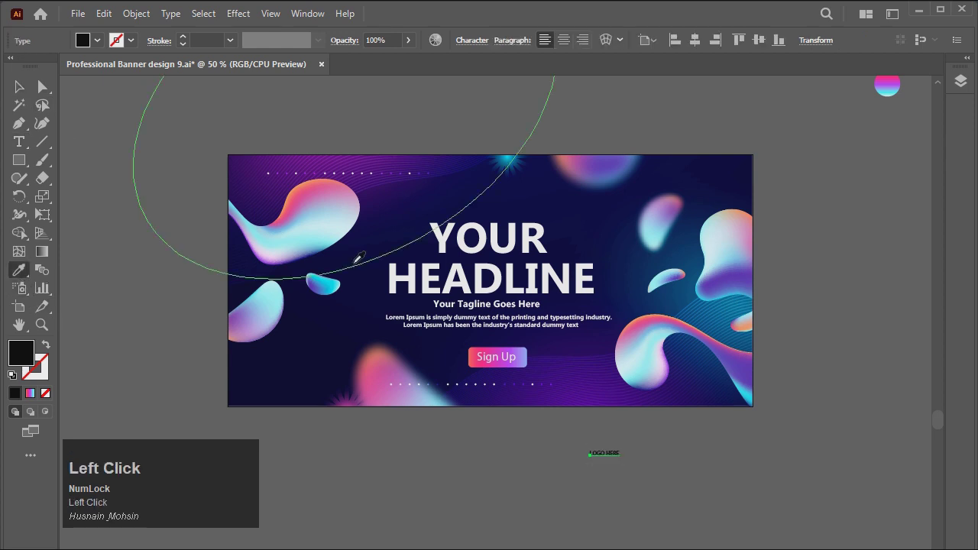
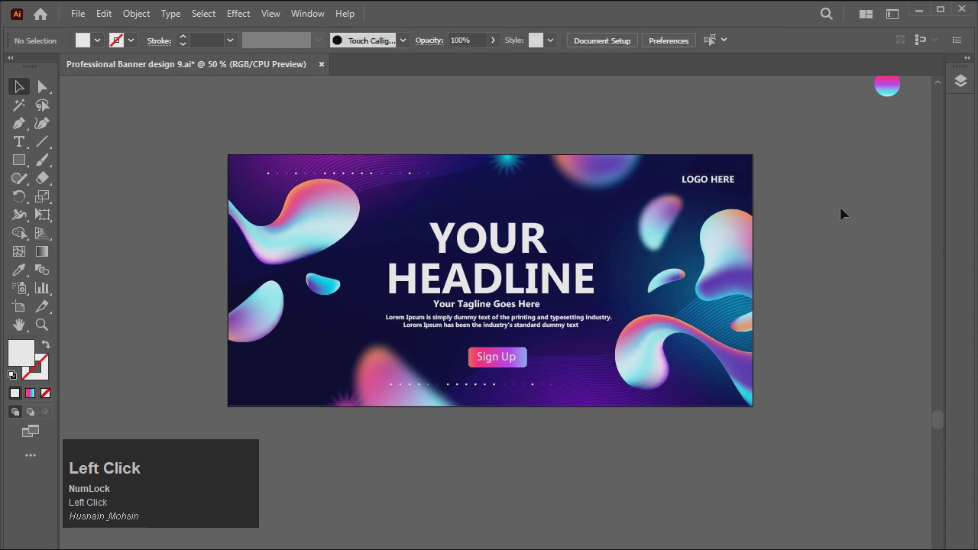
pyautogui.press('Down')
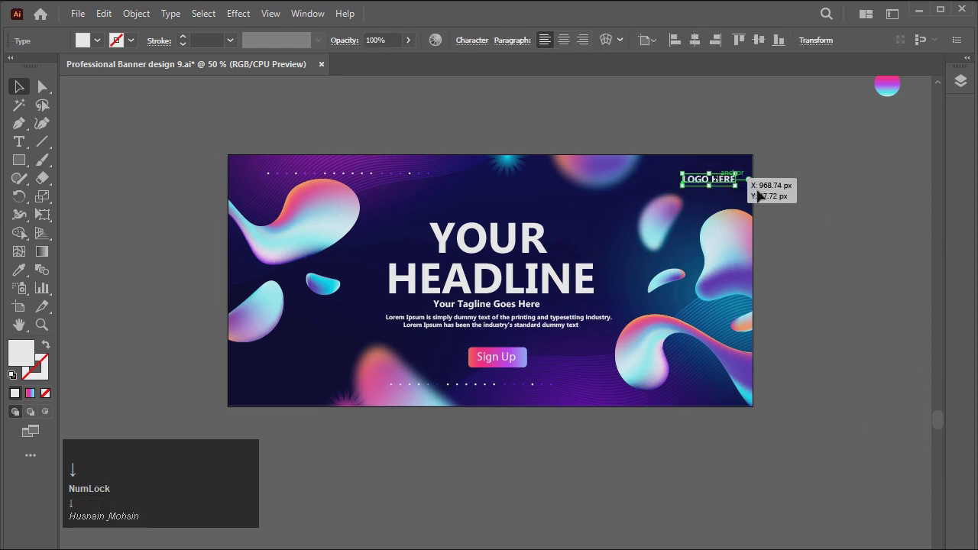
pyautogui.click(790, 197)
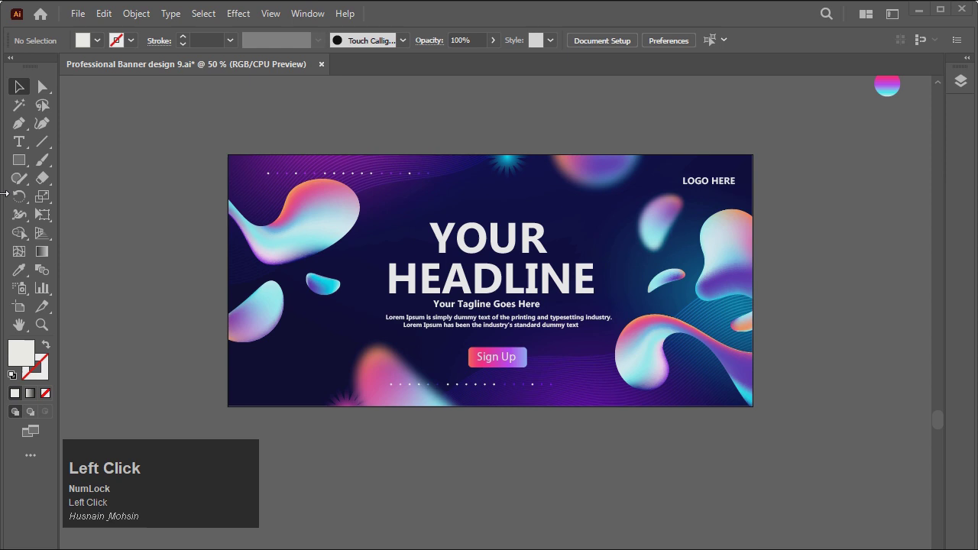
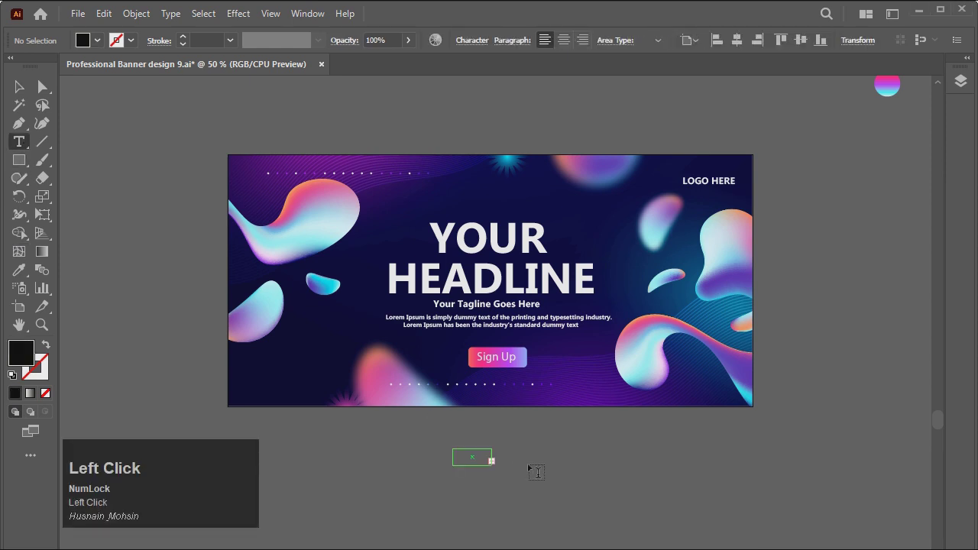
pyautogui.press('Delete')
pyautogui.click(18, 98)
pyautogui.press('Delete')
pyautogui.click(24, 144)
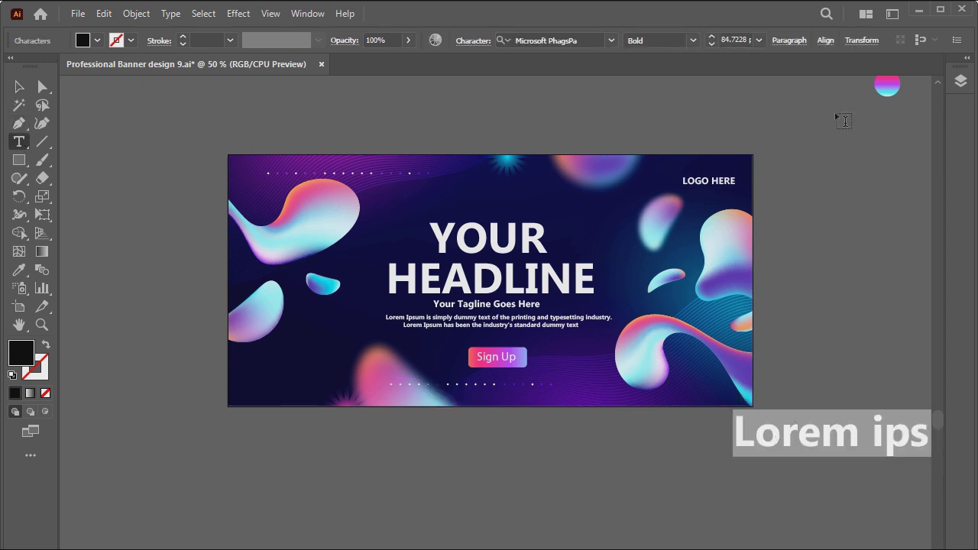
pyautogui.moveTo(719, 47); pyautogui.dragTo(718, 46)
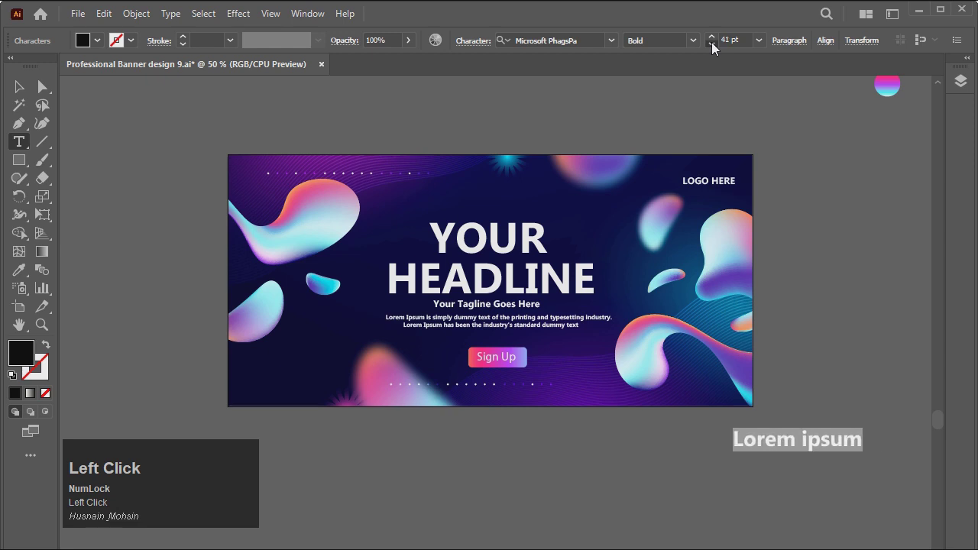
pyautogui.press('BackSpace')
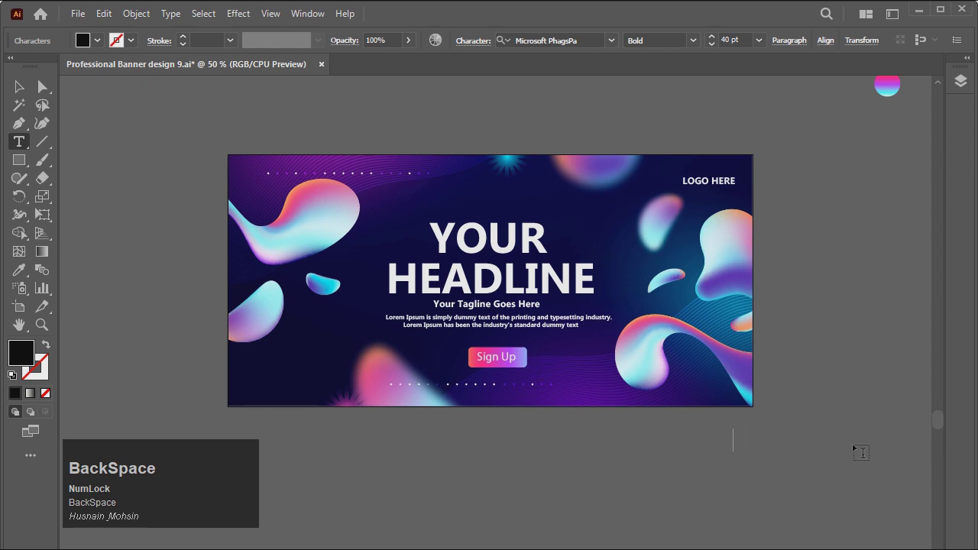
pyautogui.write('d')
pyautogui.write('wnload')
pyautogui.press('space')
pyautogui.write('ng')
pyautogui.press('space')
pyautogui.write('from')
pyautogui.press('space')
pyautogui.write('ebsite')
pyautogui.press('Return')
pyautogui.write('link')
pyautogui.press('space')
pyautogui.write('n')
pyautogui.press('space')
pyautogui.write('descrip')
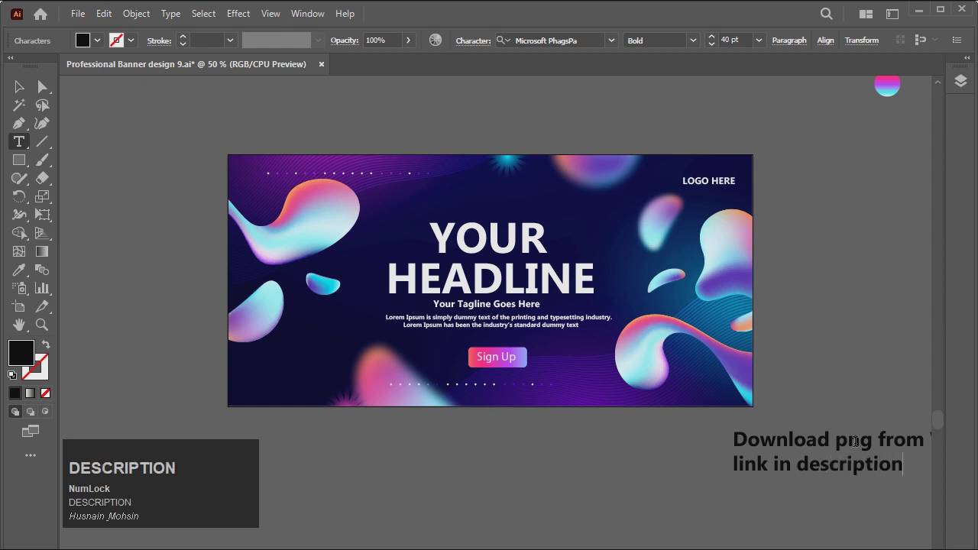
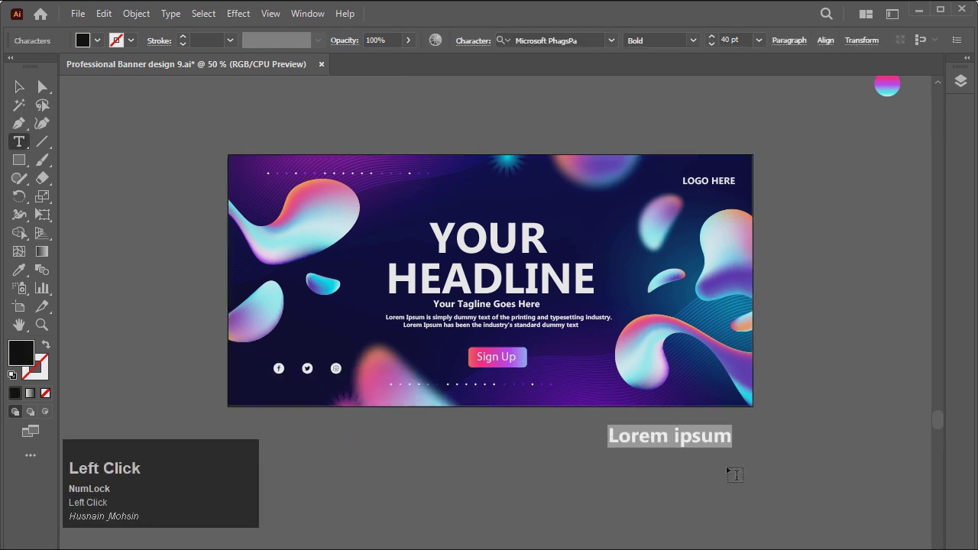
pyautogui.write('OLLOw')
pyautogui.press('space')
pyautogui.press('shift+u')
pyautogui.press('s')
pyautogui.press('shift+;')
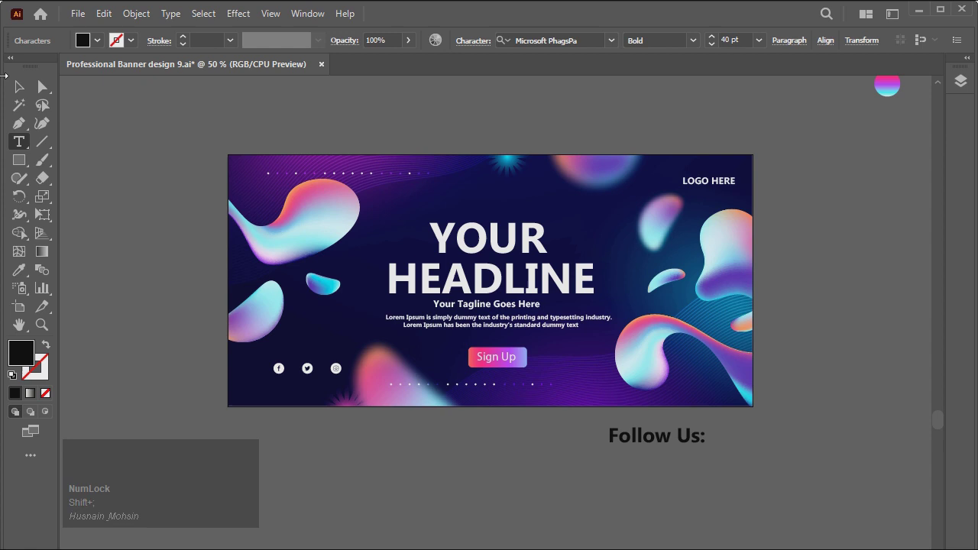
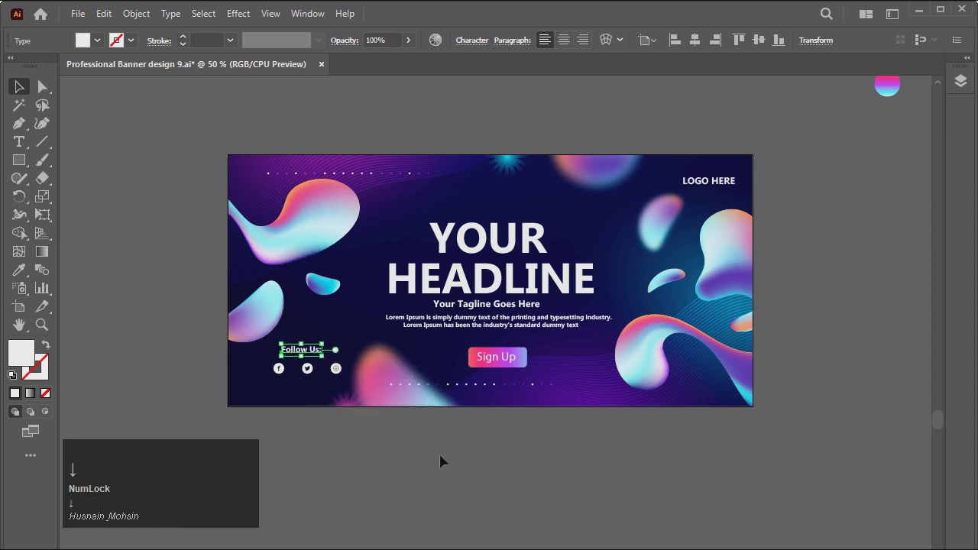
pyautogui.press('Right')
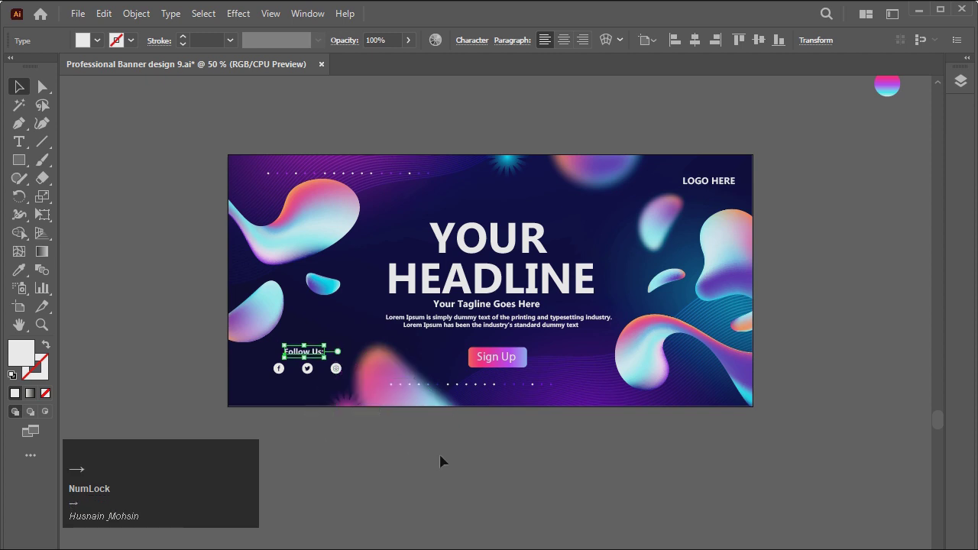